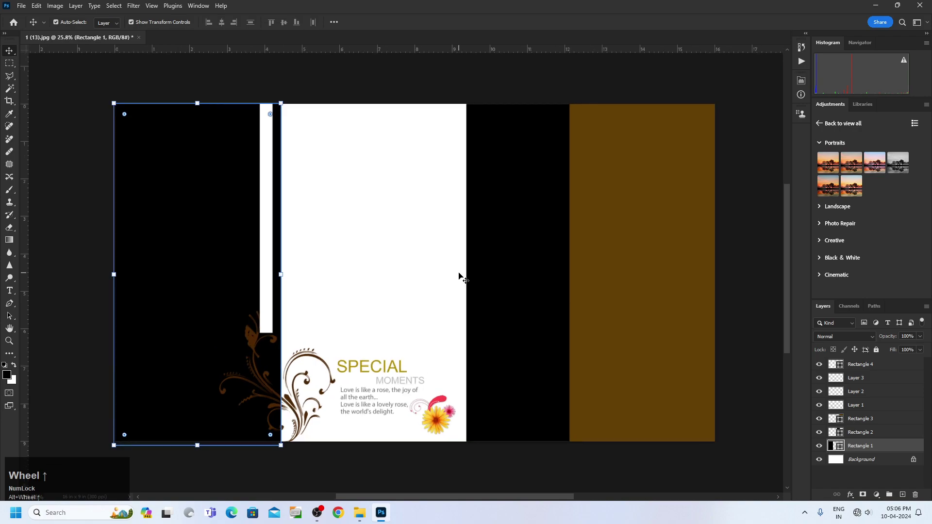
Scroll the wedding photos folder to reach the couple photo d (29)
scroll("up", 3)
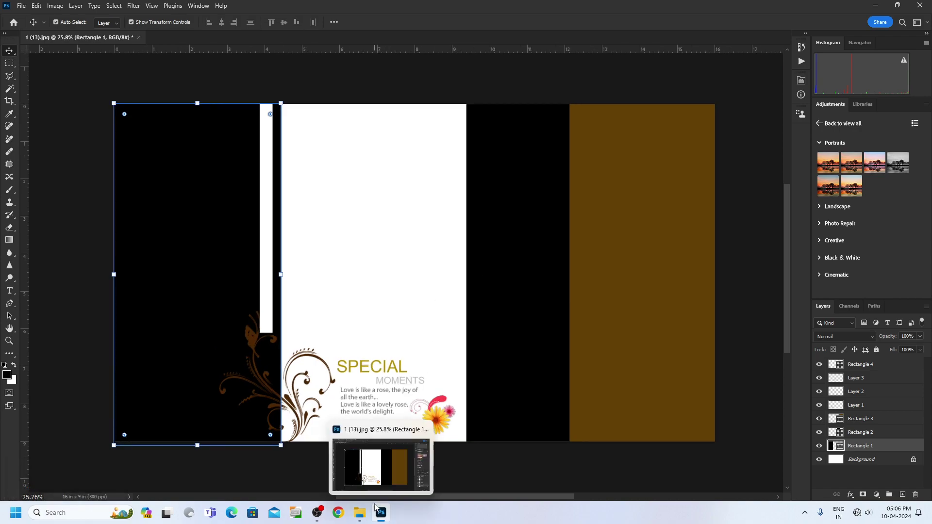
scroll("up", 3)
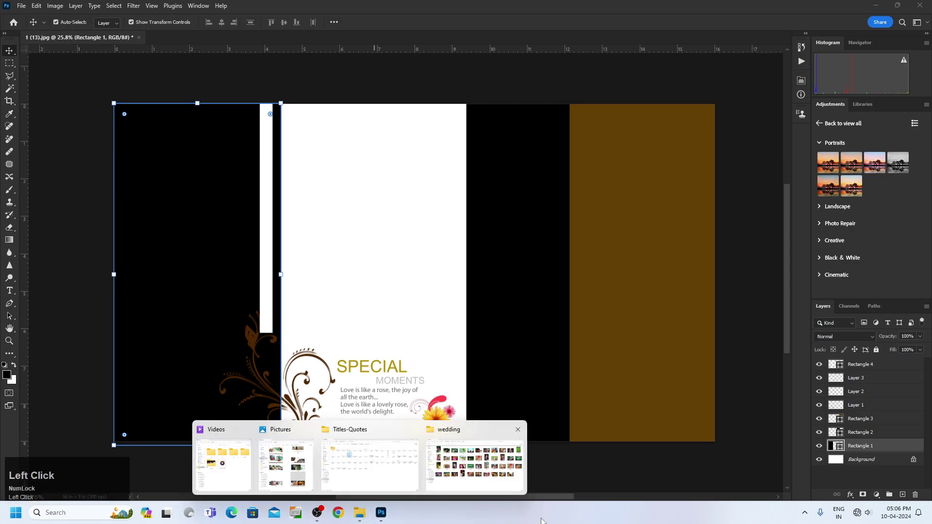
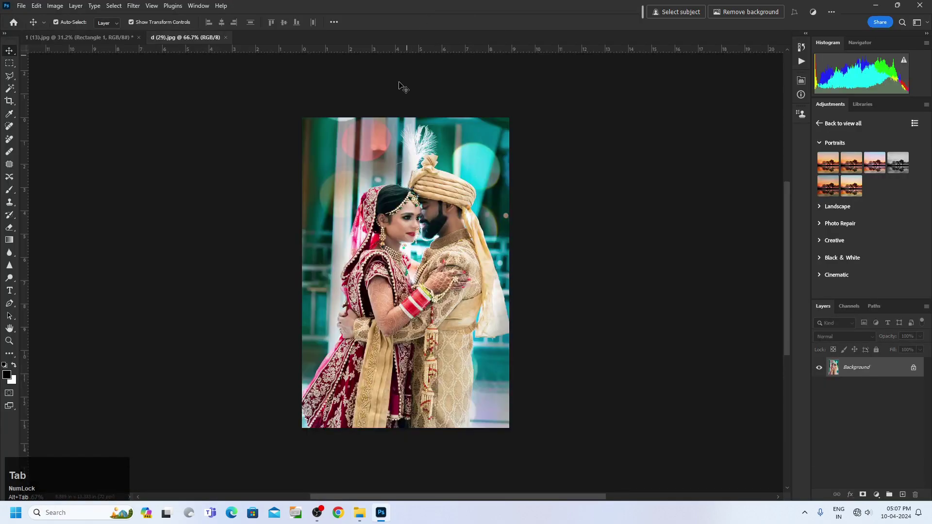
Copy the whole d (29) couple photo for pasting into the first black panel
key("ctrl+a")
key("ctrl+c")
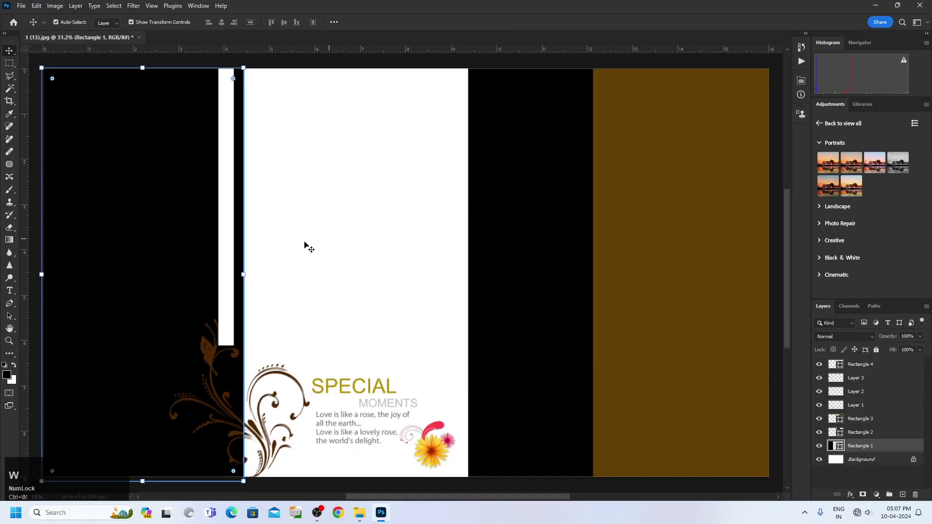
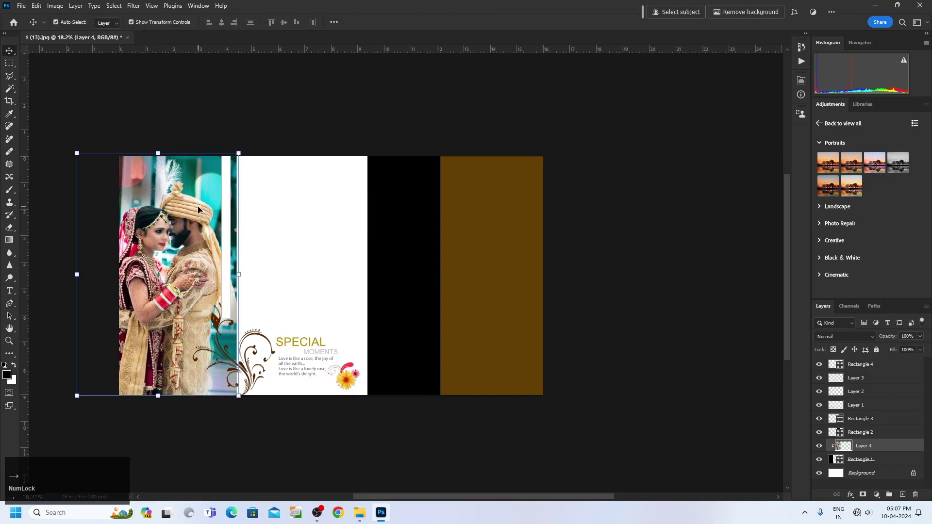
key("e")
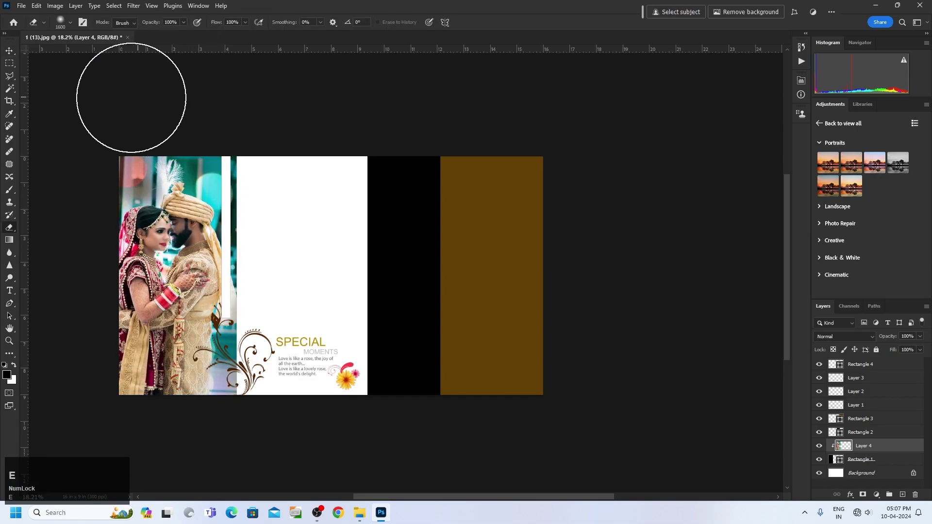
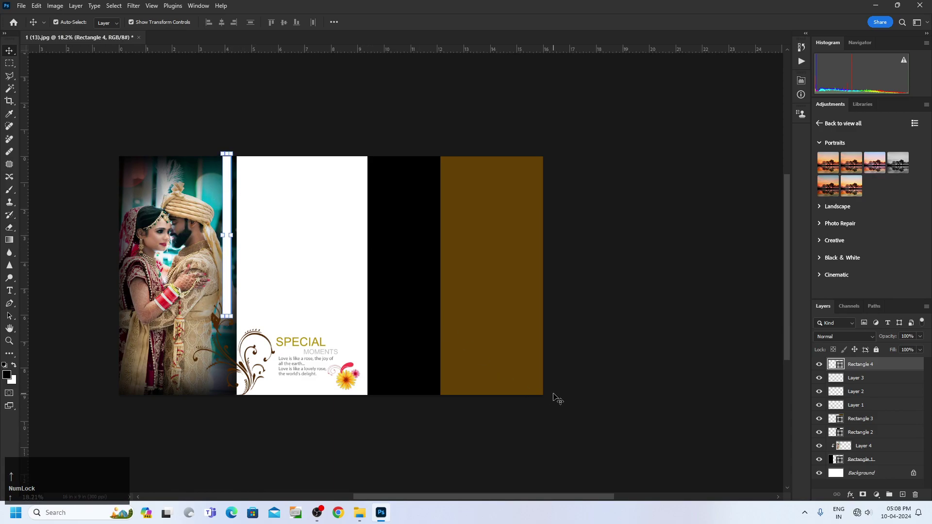
Rasterize Rectangle 4, the thin white strip, so it can be erased as pixels
right_click(879, 360)
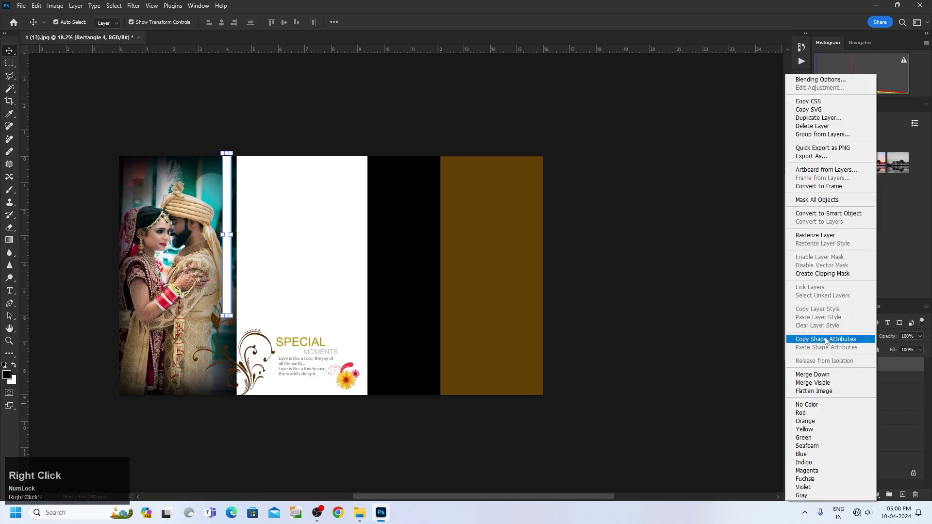
left_click(812, 237)
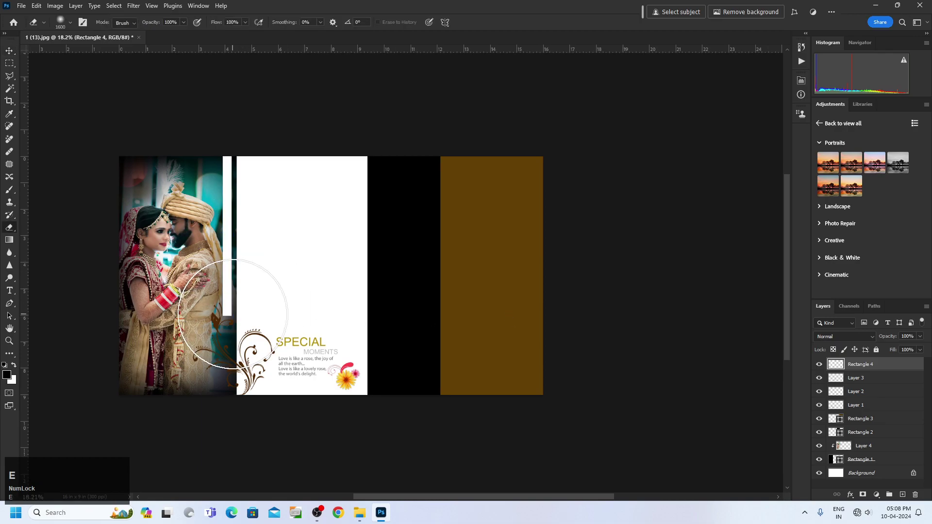
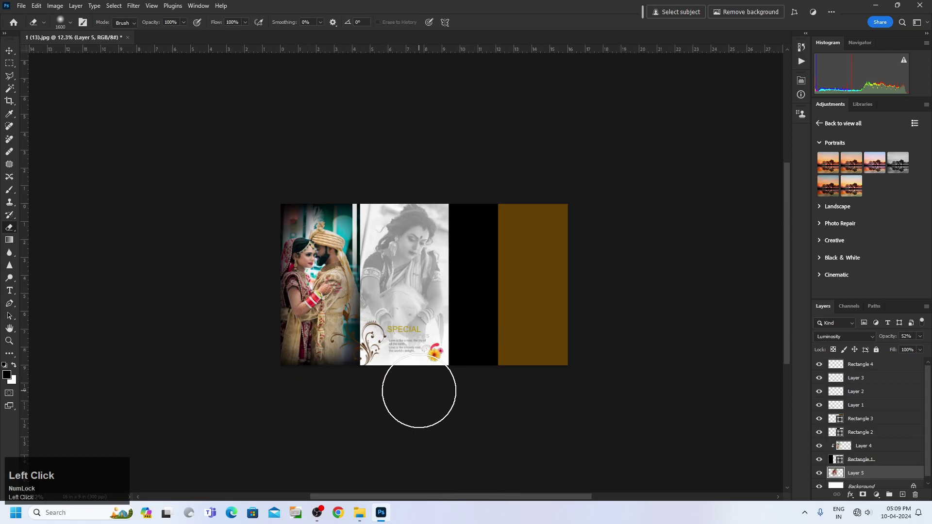
Soften the eraser and fade the saree portrait's lower edge in the white panel
left_click(188, 25)
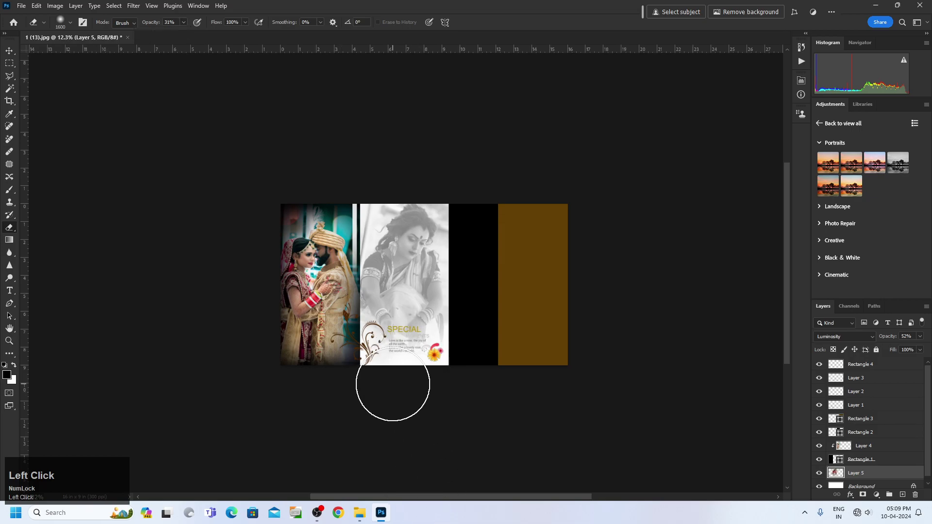
key("v")
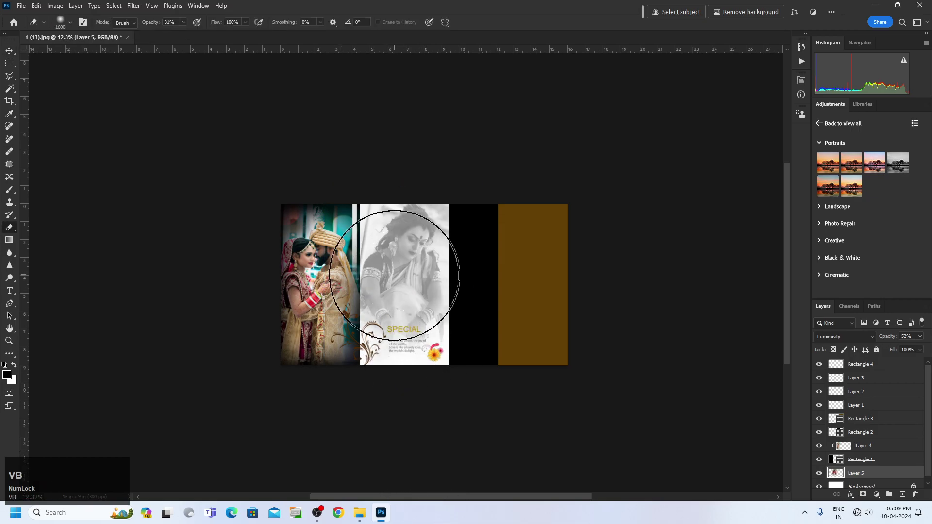
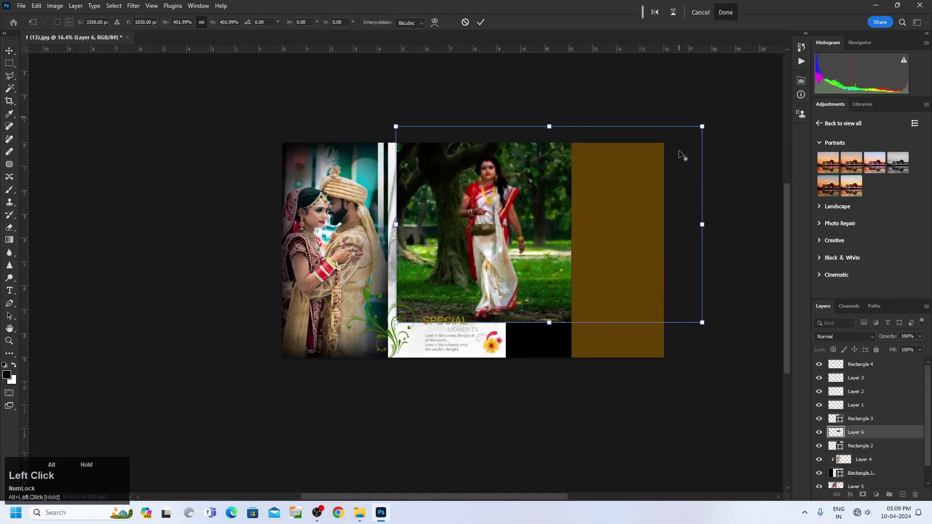
Clip the red-saree photo Layer 6 to Rectangle 2, the third panel
right_click(864, 437)
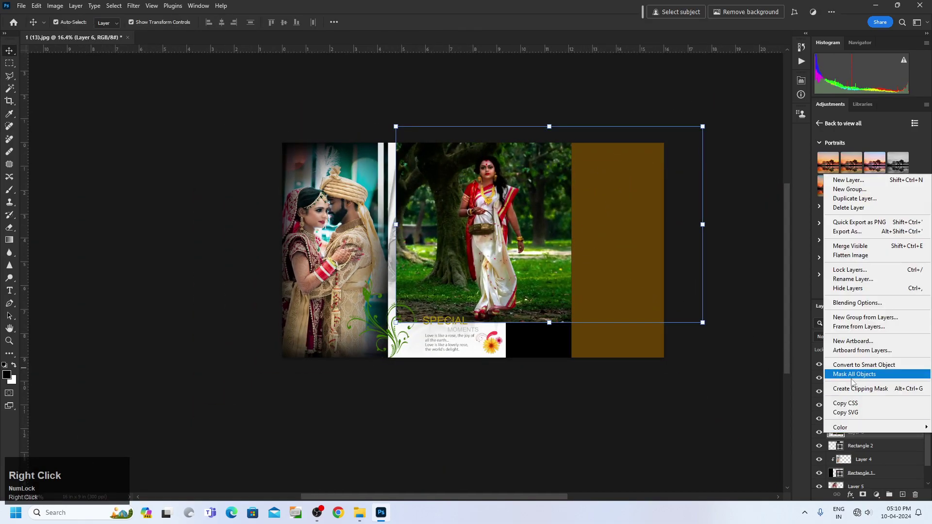
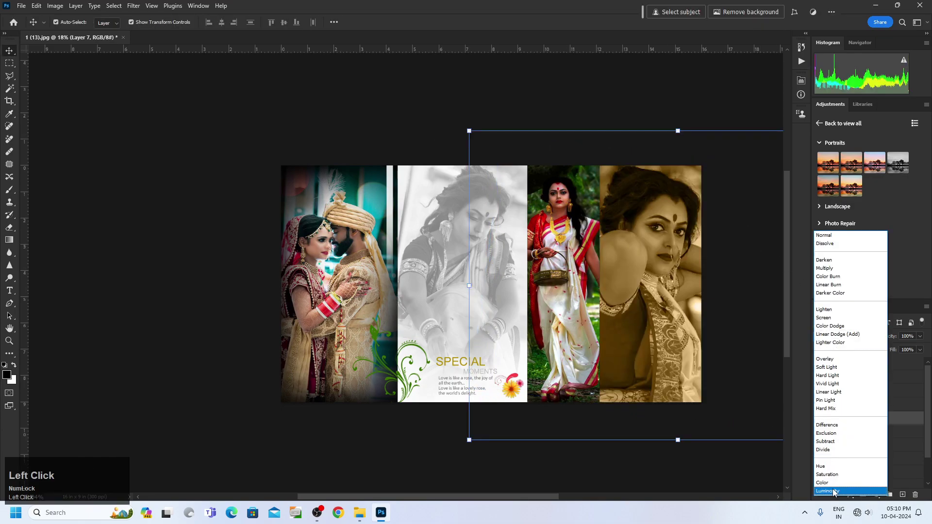
Hide the close-up portrait Layer 7 before blending it under the brown panel
left_click(834, 492)
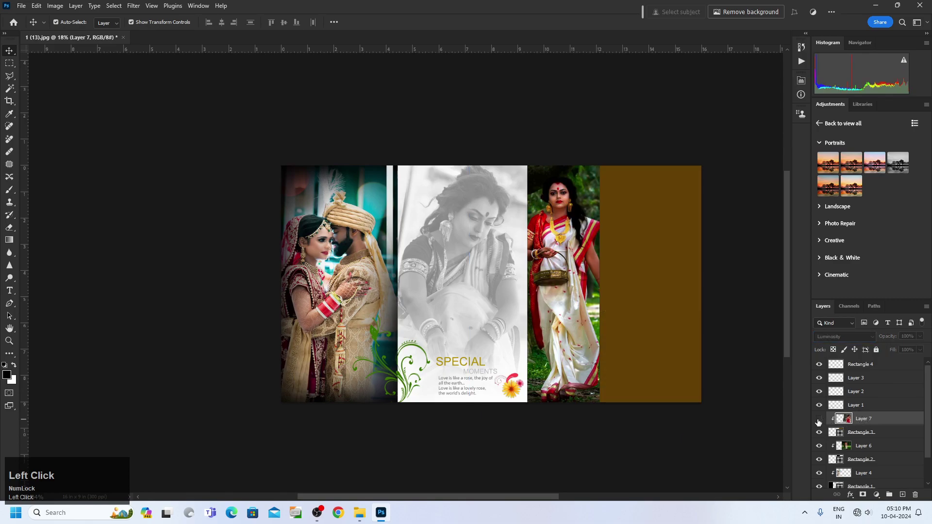
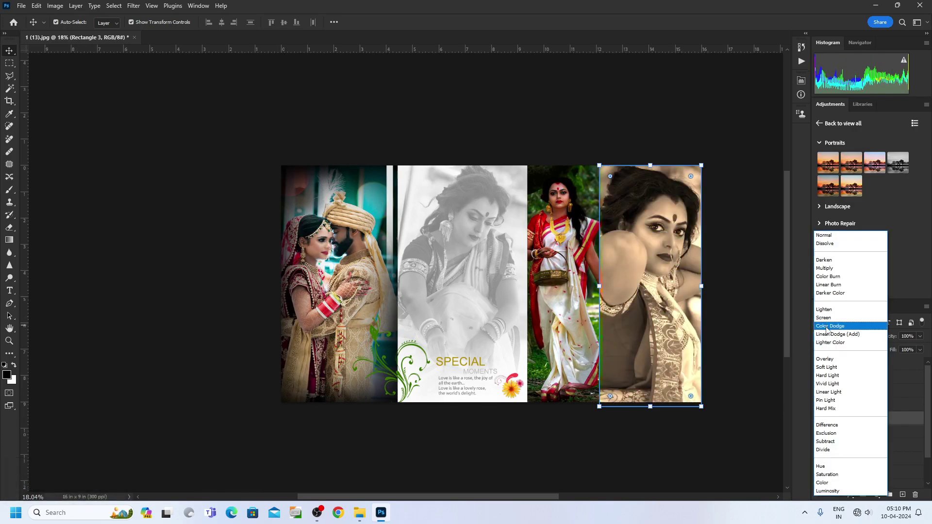
Cycle Rectangle 3's blend modes and settle on Lighten so the portrait shows through muted
left_click(830, 239)
key("Down")
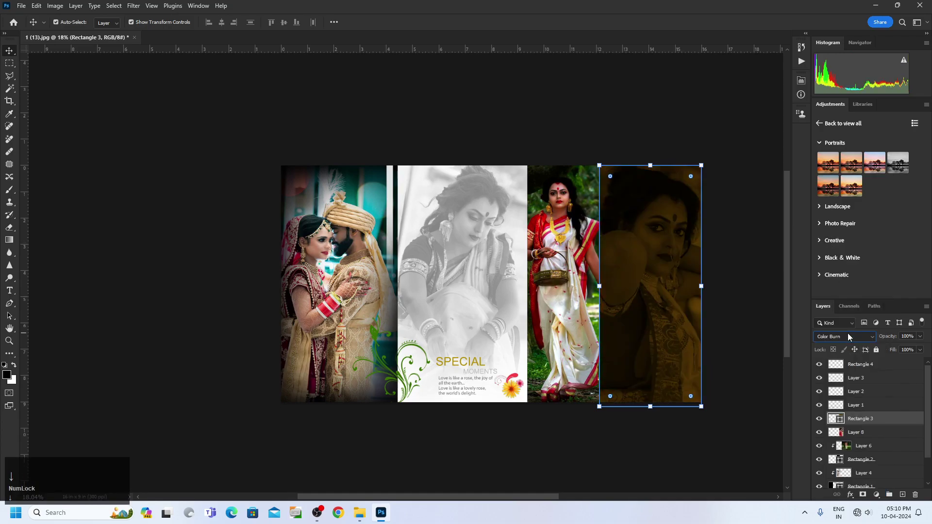
key("Up")
key("Down")
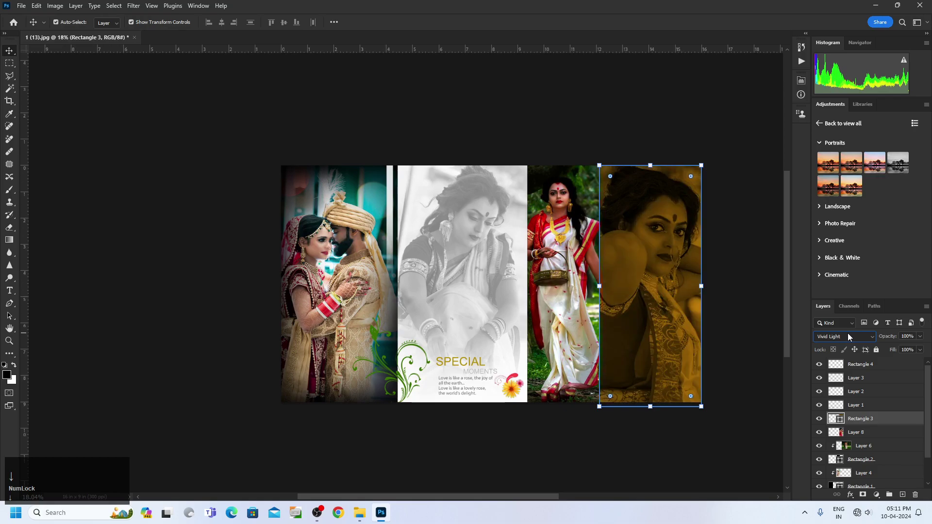
key("Up")
key("Down")
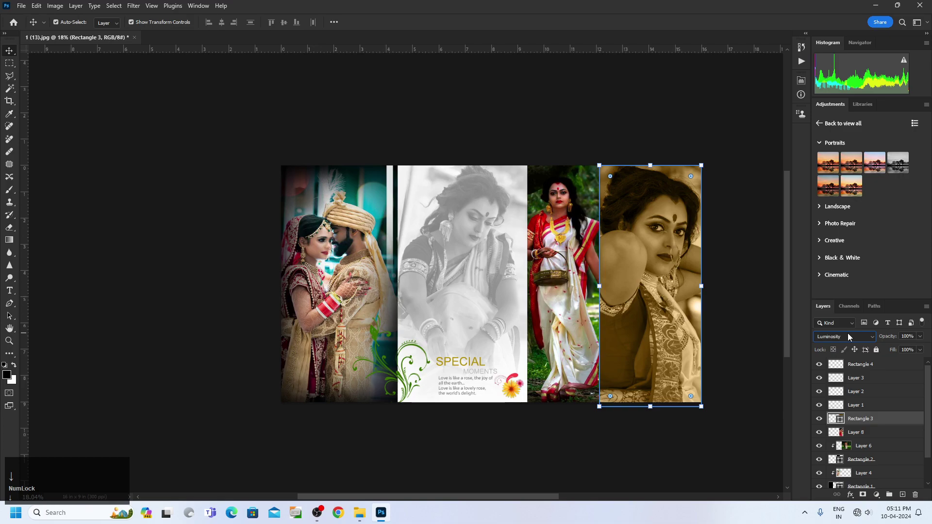
key("Up")
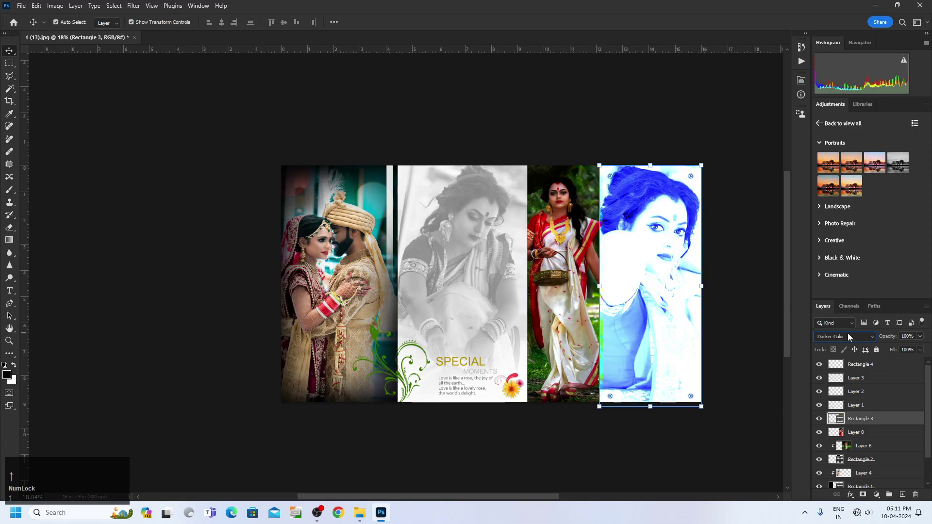
key("Down")
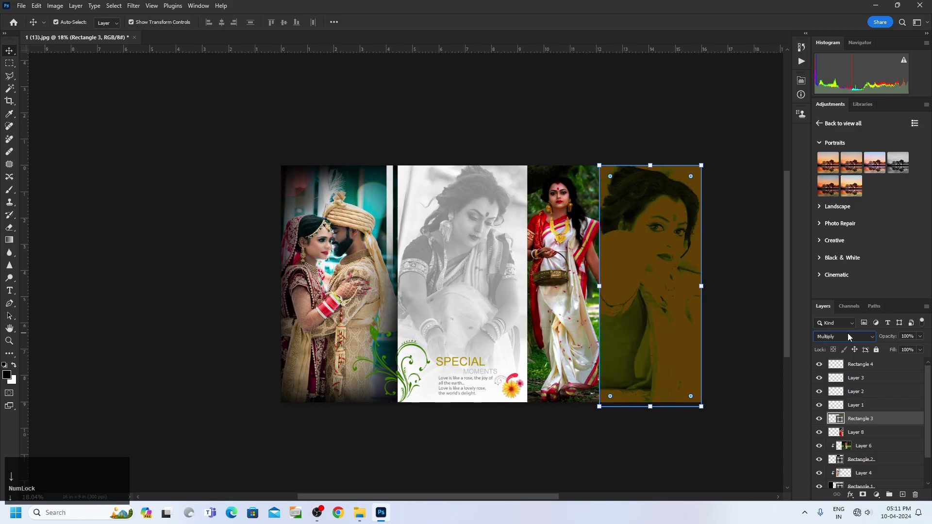
key("Up")
key("Down")
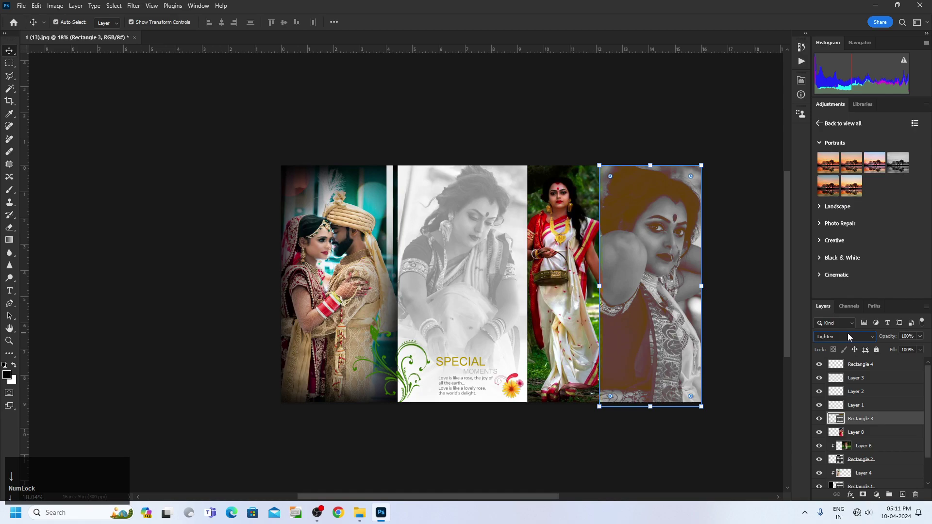
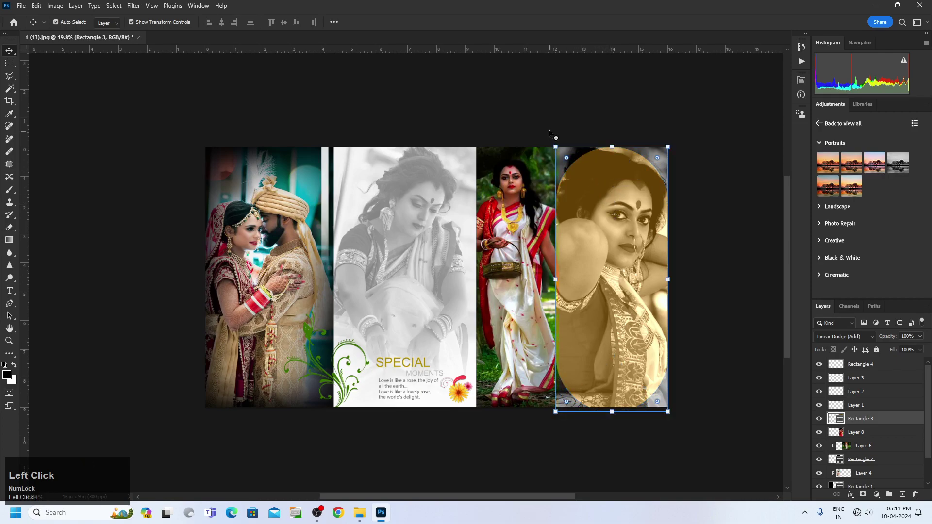
key("space")
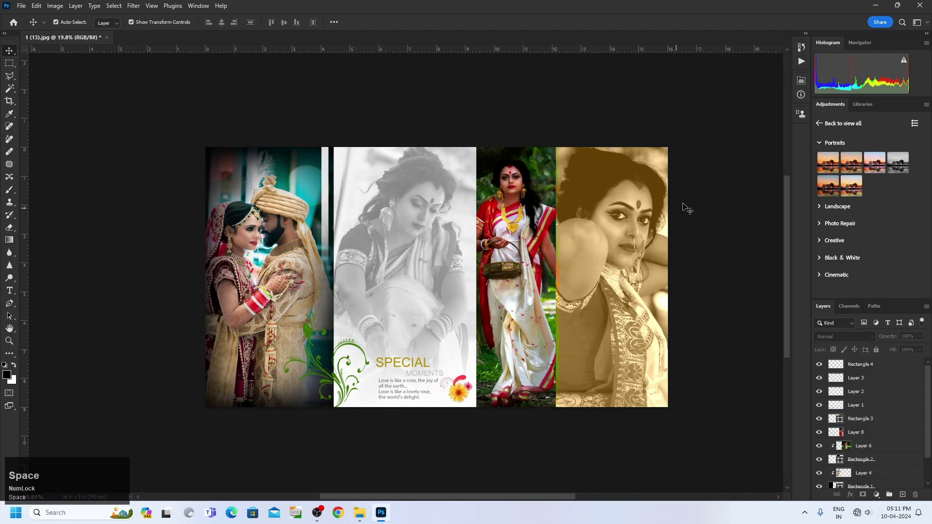
key("ctrl+alt+z")
key("ctrl+z")
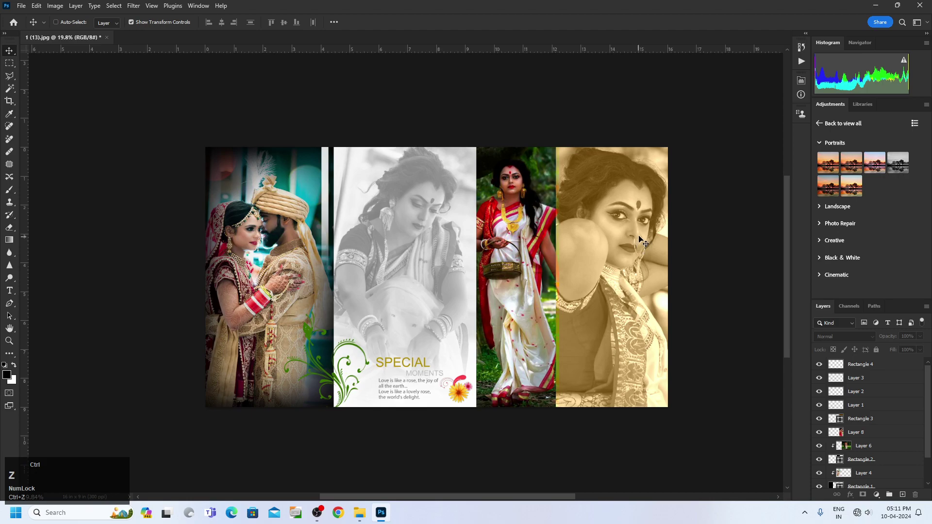
left_click(629, 278)
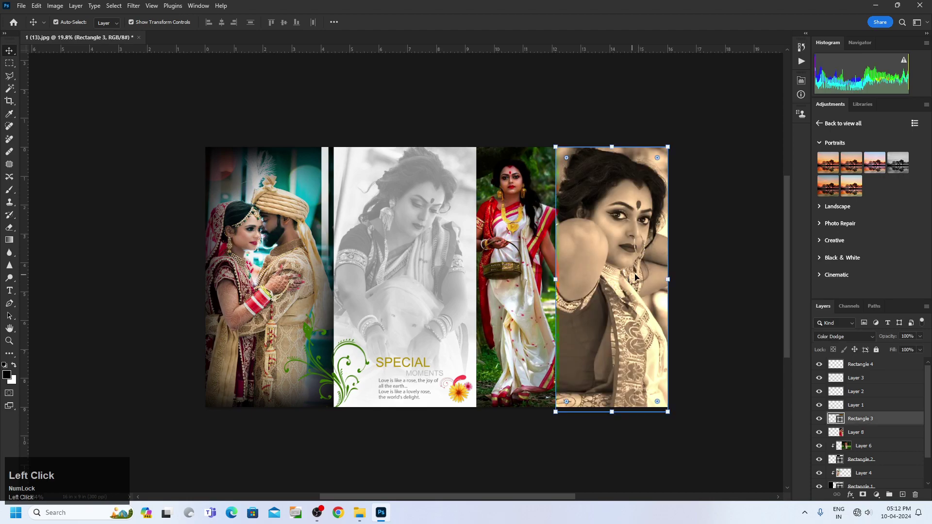